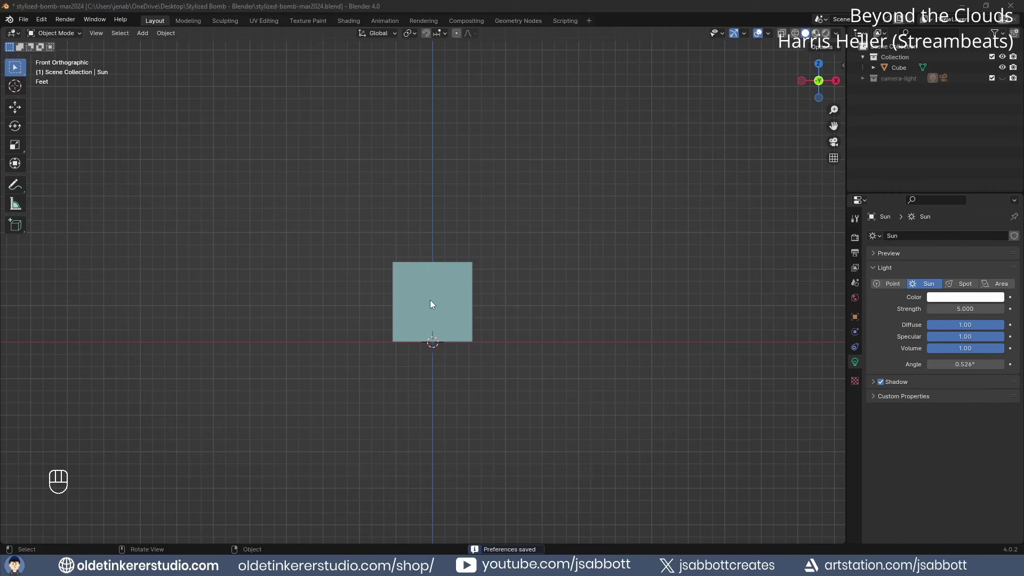
# Delete the default cube, add a UV sphere and extrude its top into a short scaled-in neck.
pyautogui.press('Delete')
pyautogui.press('shift+a')
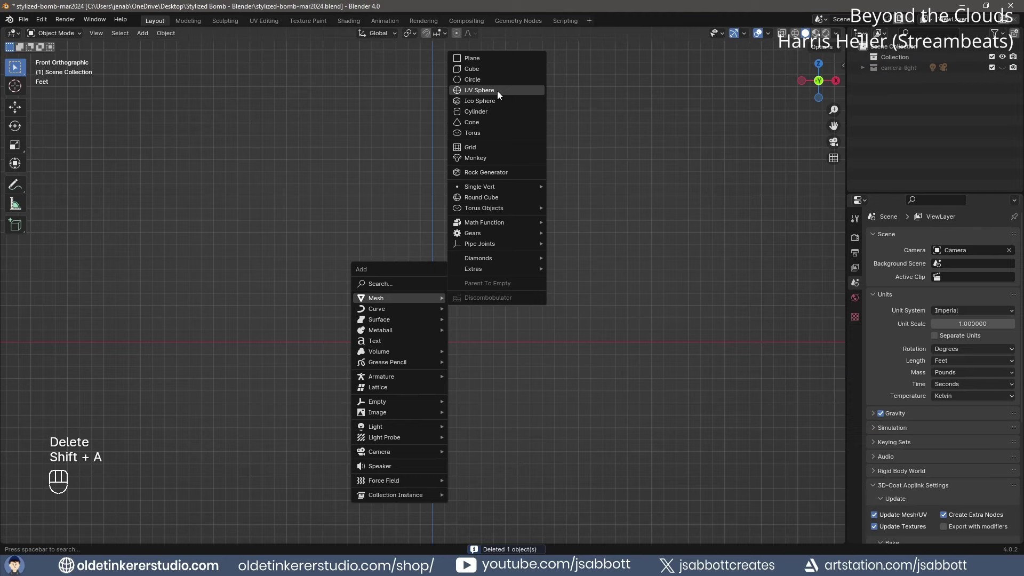
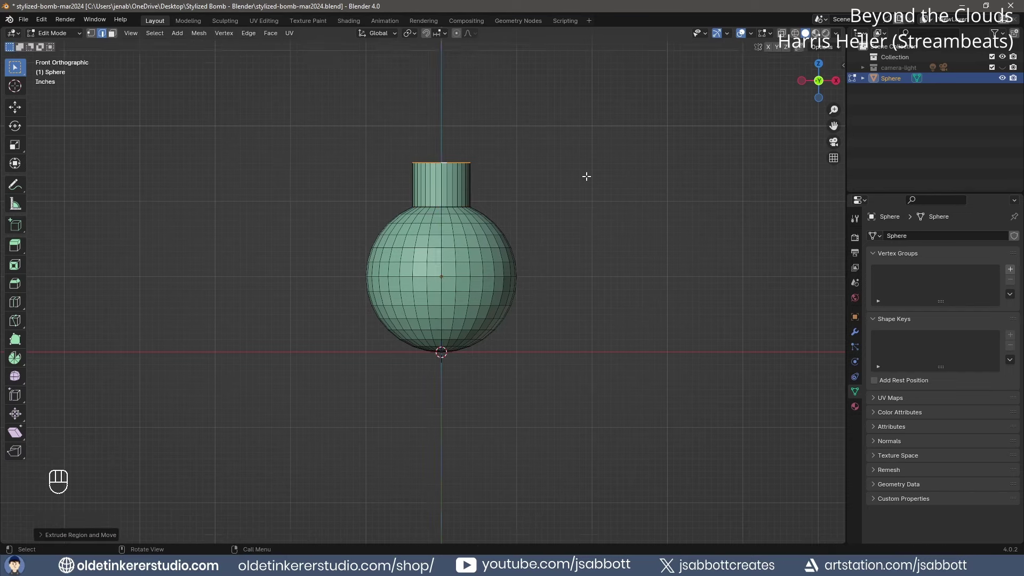
pyautogui.press('KP_7')
pyautogui.press('e')
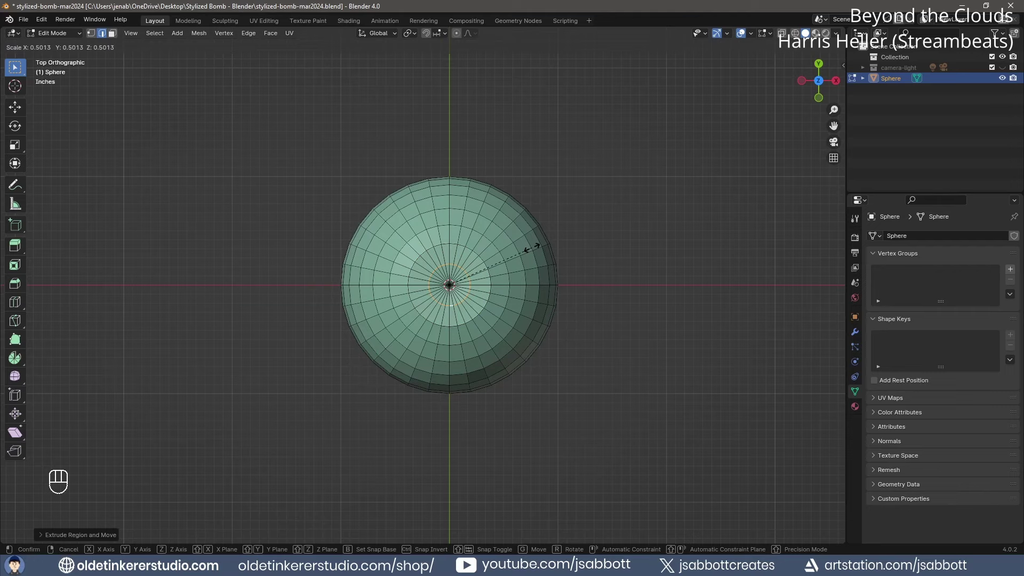
pyautogui.press('s')
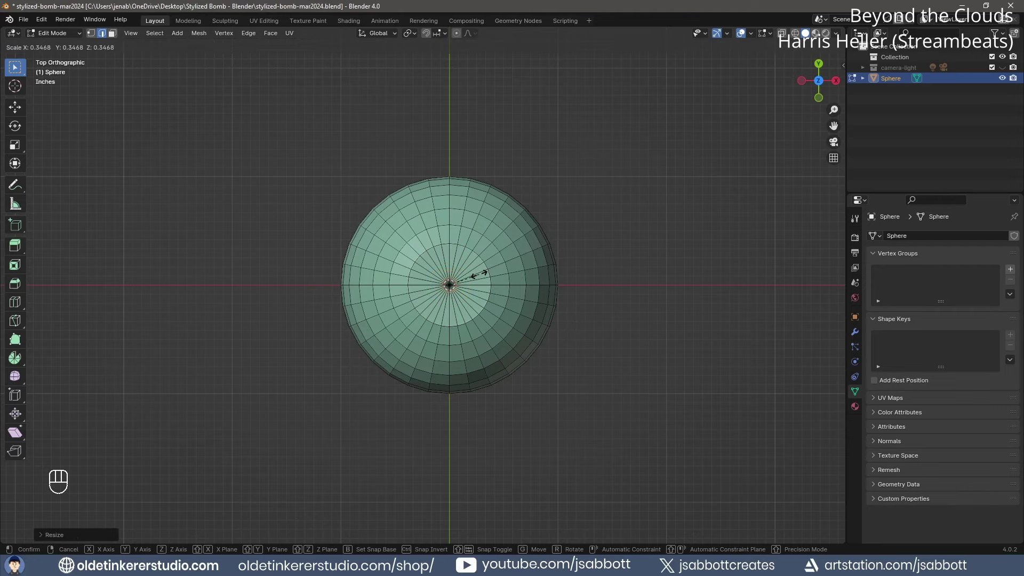
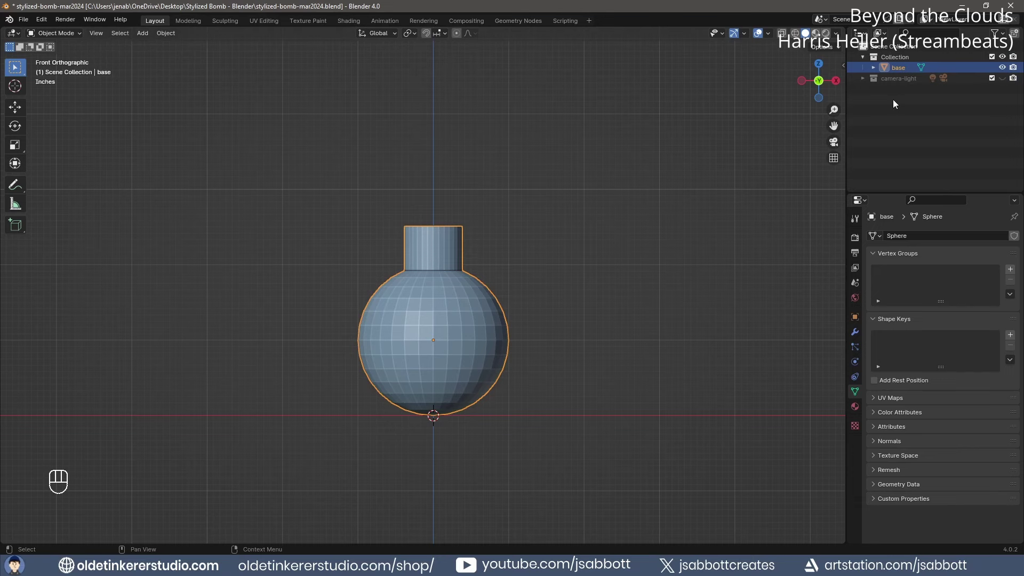
# Hide the base, add a mesh circle in top view and enter Edit Mode with all vertices selected.
pyautogui.click(1003, 68)
pyautogui.press('KP_7')
pyautogui.press('shift+a')
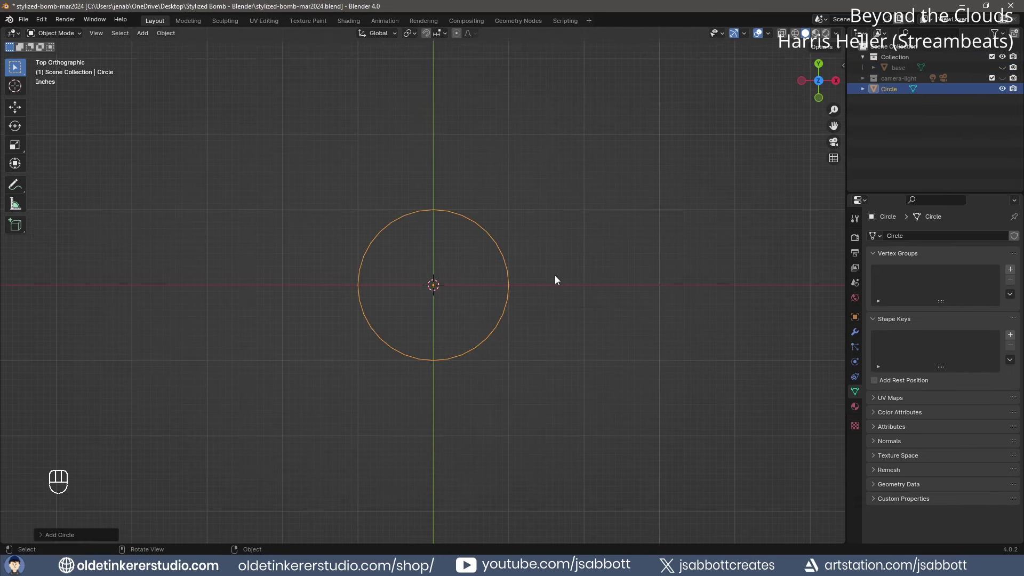
pyautogui.press('Tab')
pyautogui.press('1')
# Duplicate the circle twice and offset the copies into a three-lobed outline, then leave Edit Mode.
pyautogui.press('shift+d')
pyautogui.press('g')
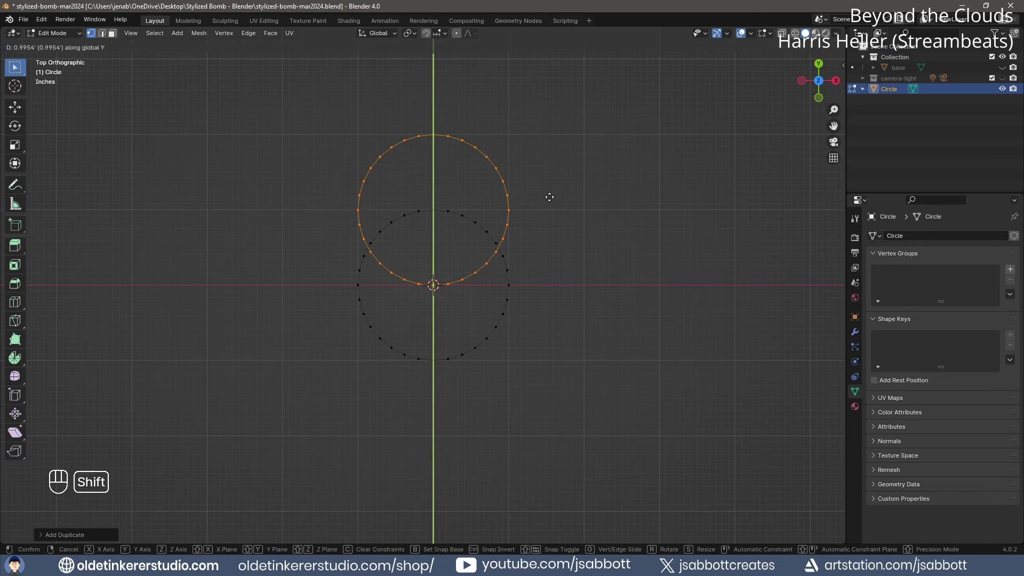
pyautogui.press('g')
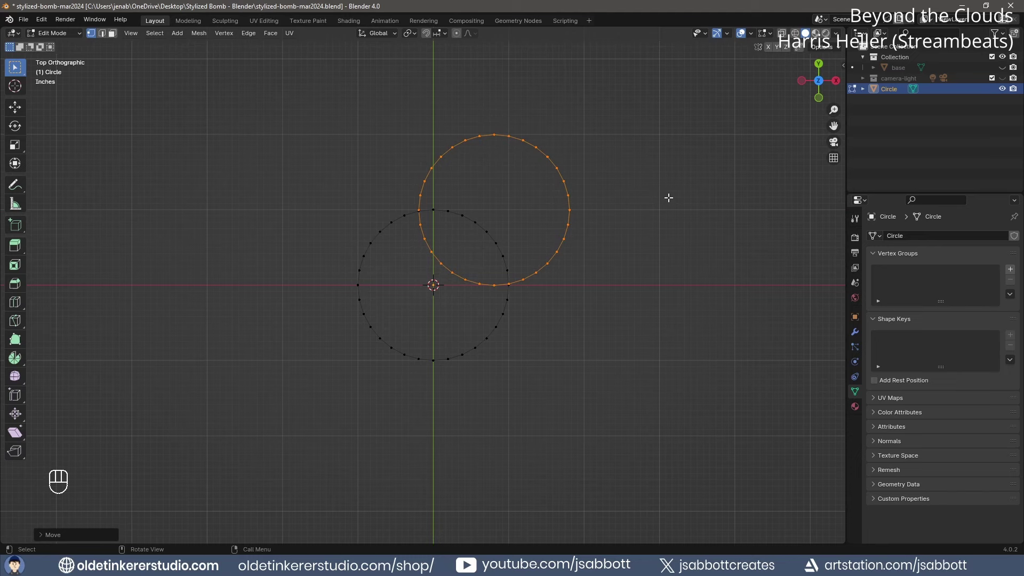
pyautogui.press('shift+d')
pyautogui.press('g')
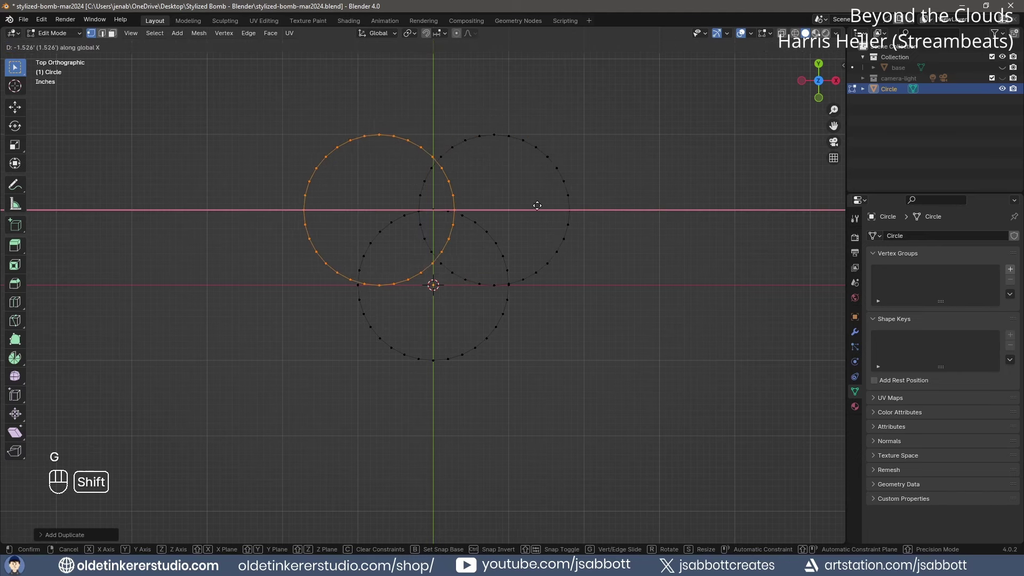
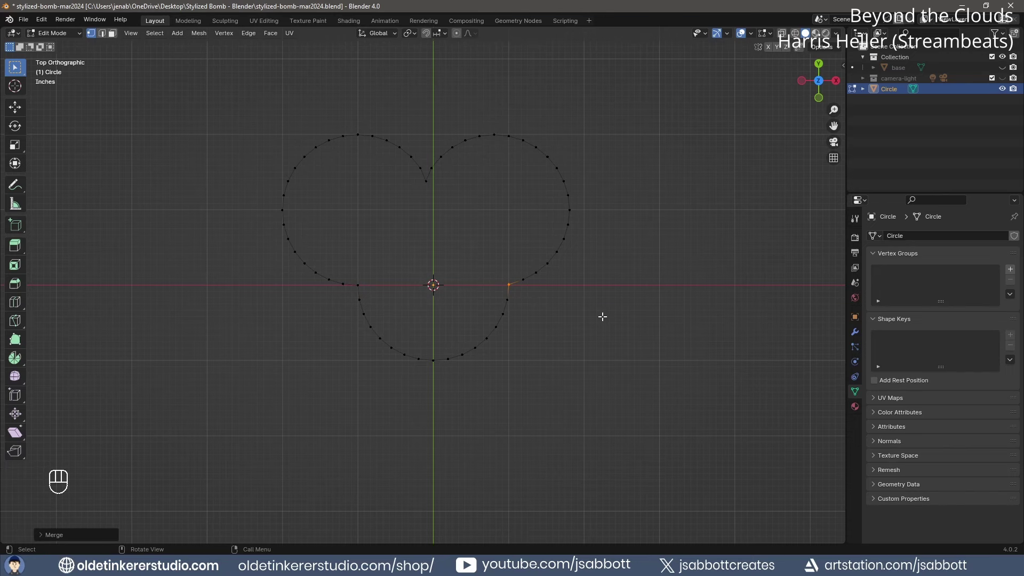
pyautogui.press('Tab')
pyautogui.press('KP_1')
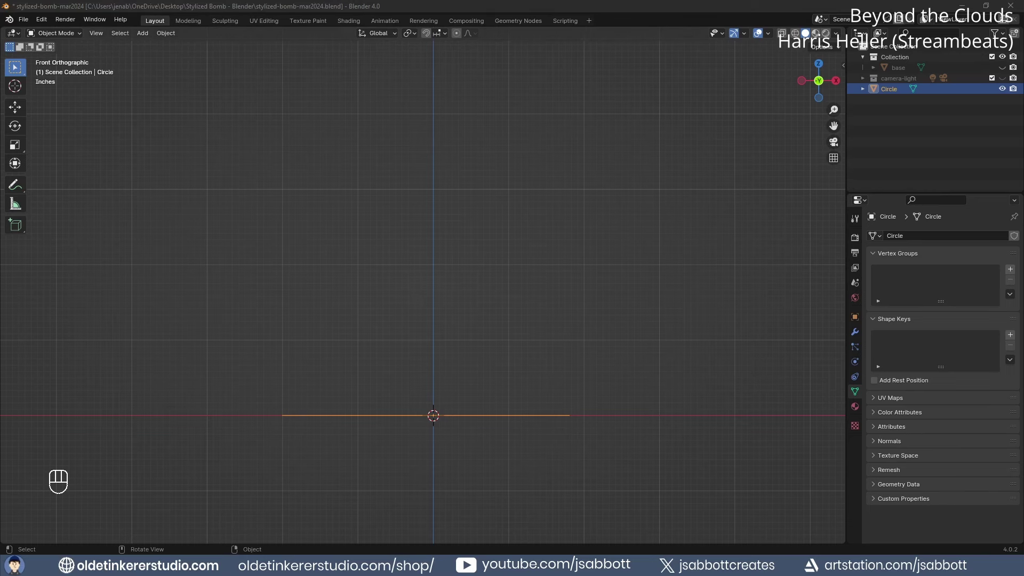
# Add a Screw modifier, raise its Screw offset to twist the outline into a rope, and apply it.
pyautogui.press('KP_7')
pyautogui.moveTo(416, 165); pyautogui.dragTo(522, 223)
pyautogui.press('shift+s')
pyautogui.press('KP_1')
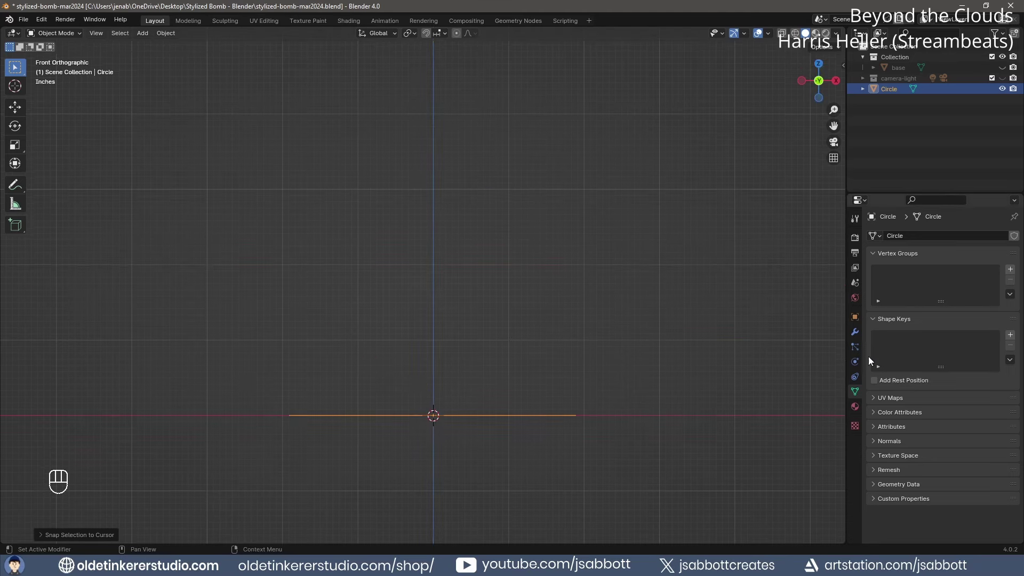
pyautogui.moveTo(937, 243); pyautogui.dragTo(807, 389)
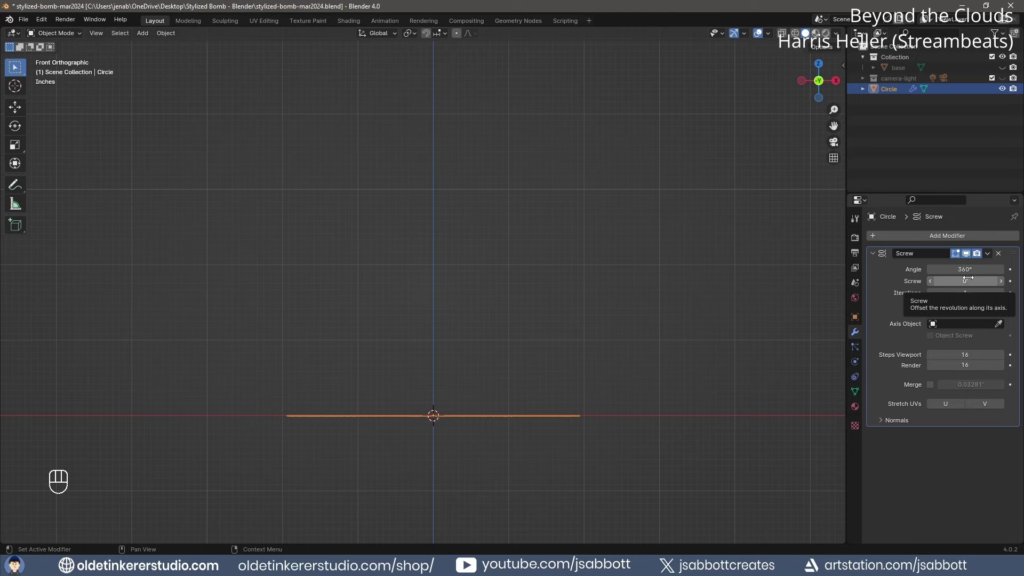
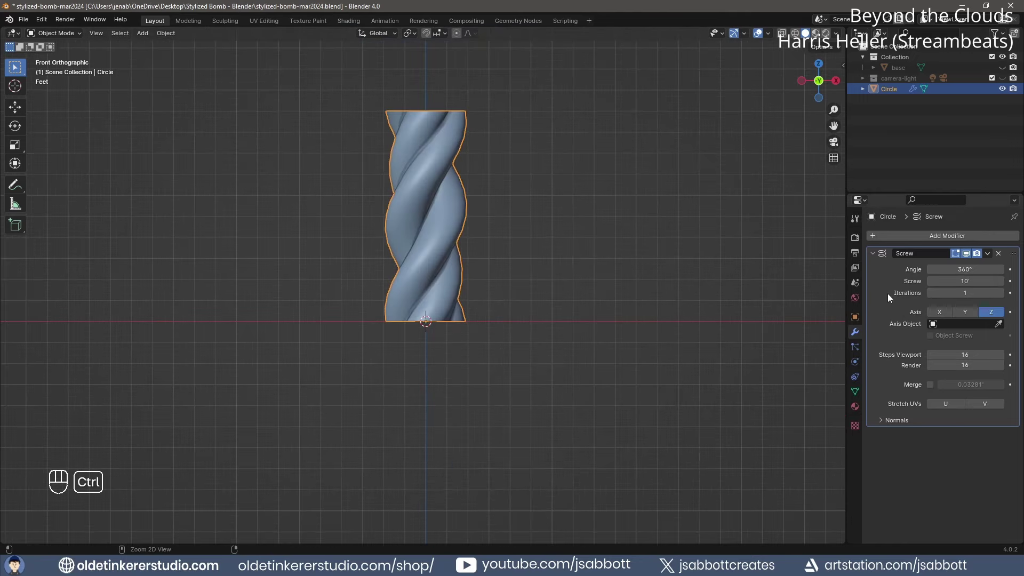
pyautogui.press('ctrl+a')
# Shrink the twisted wick, unhide the base, and move the wick up into the neck.
pyautogui.press('s')
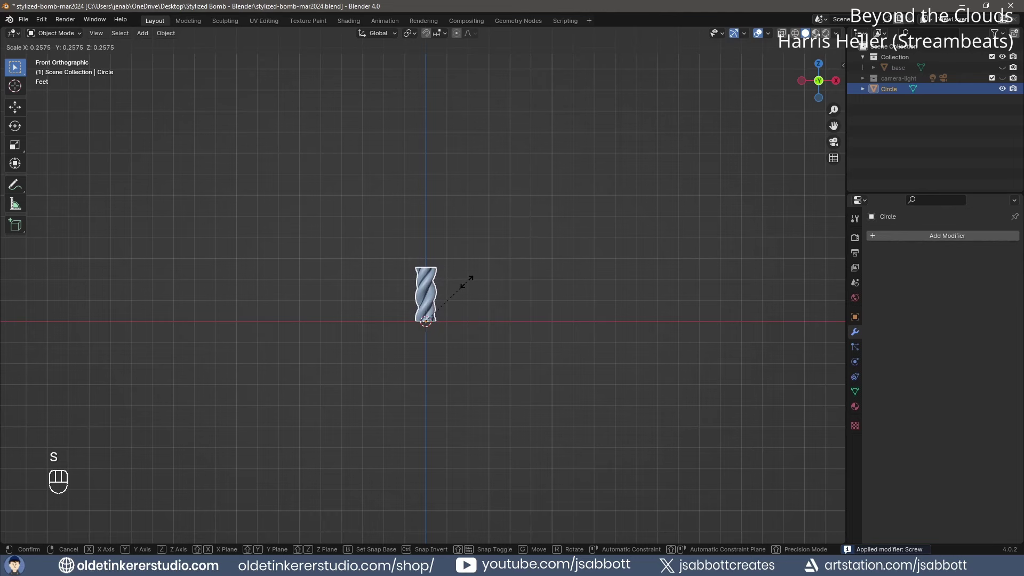
pyautogui.moveTo(888, 93); pyautogui.dragTo(895, 82)
pyautogui.click(898, 81)
pyautogui.moveTo(996, 73); pyautogui.dragTo(515, 278)
pyautogui.press('g')
pyautogui.press('s')
pyautogui.press('s')
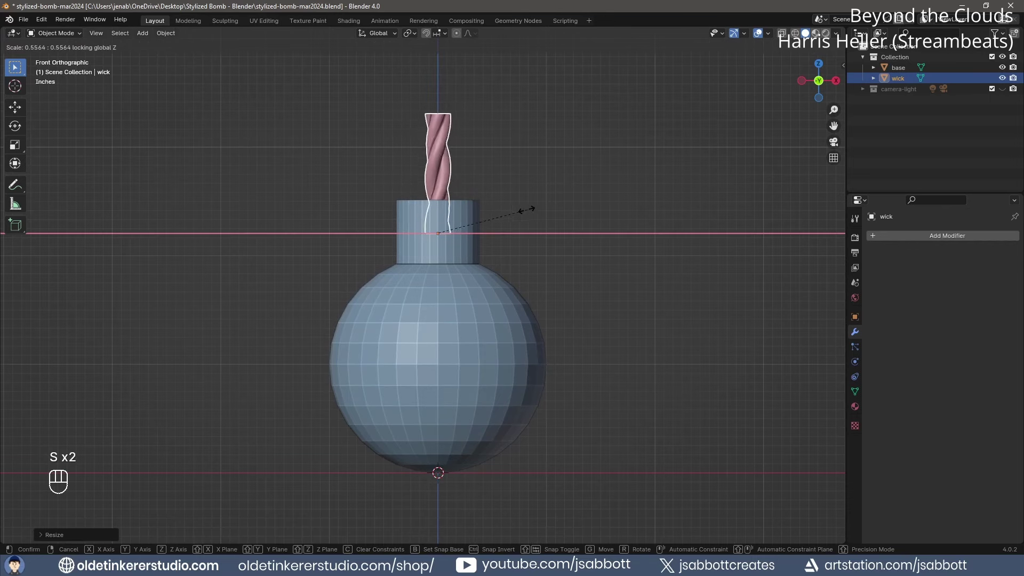
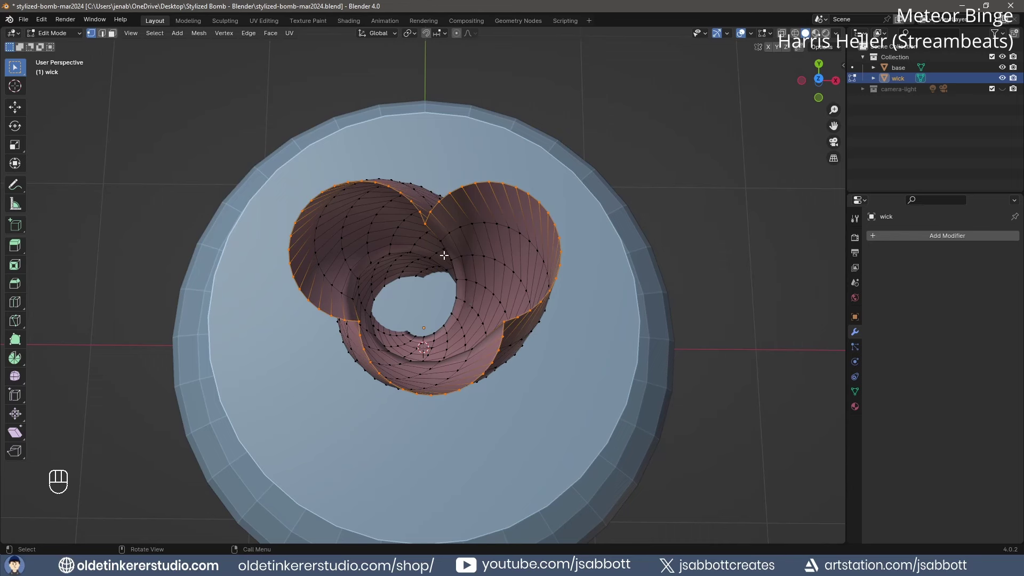
# Fill the wick's open top rim with faces and leave Edit Mode.
pyautogui.press('shift+f')
pyautogui.press('ctrl+f')
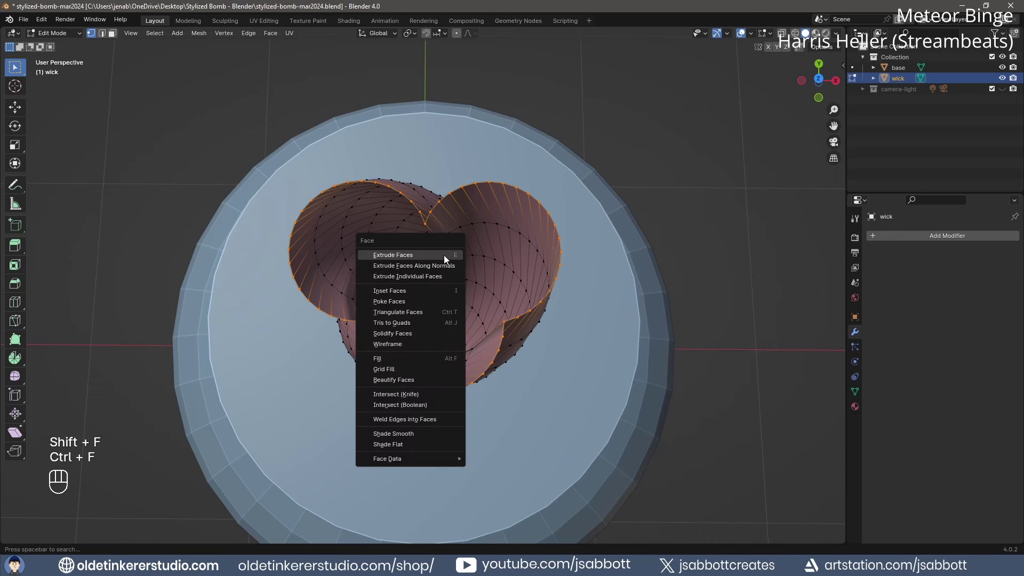
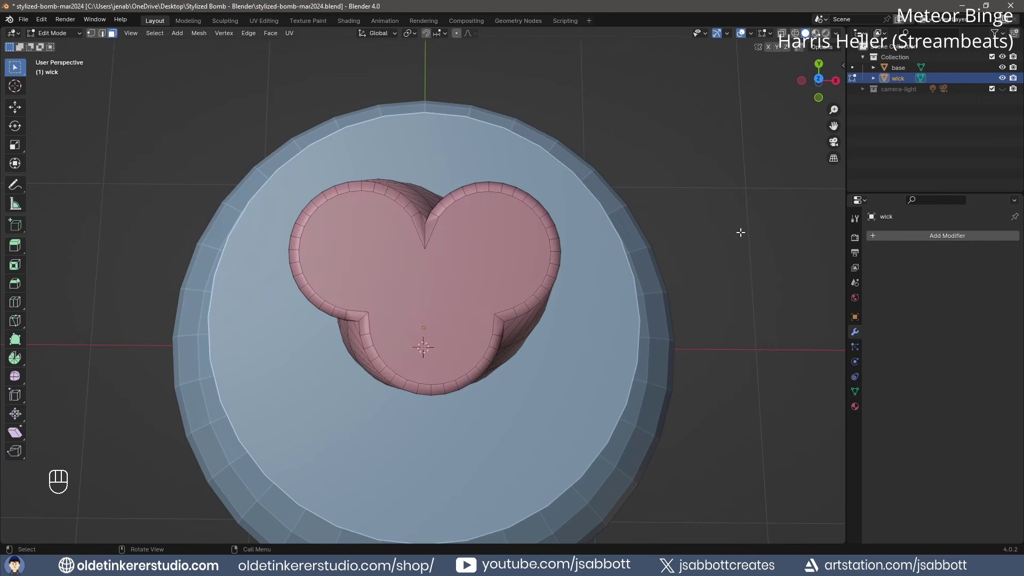
pyautogui.press('Tab')
pyautogui.press('a')
pyautogui.press('a')
# Orbit to a perspective view of the whole bomb and recalculate the wick's normals outward.
pyautogui.click(703, 360)
pyautogui.moveTo(676, 443); pyautogui.dragTo(661, 367)
pyautogui.moveTo(614, 408); pyautogui.dragTo(633, 325)
pyautogui.moveTo(611, 357); pyautogui.dragTo(474, 197)
pyautogui.press('Tab')
pyautogui.press('a')
pyautogui.press('alt+n')
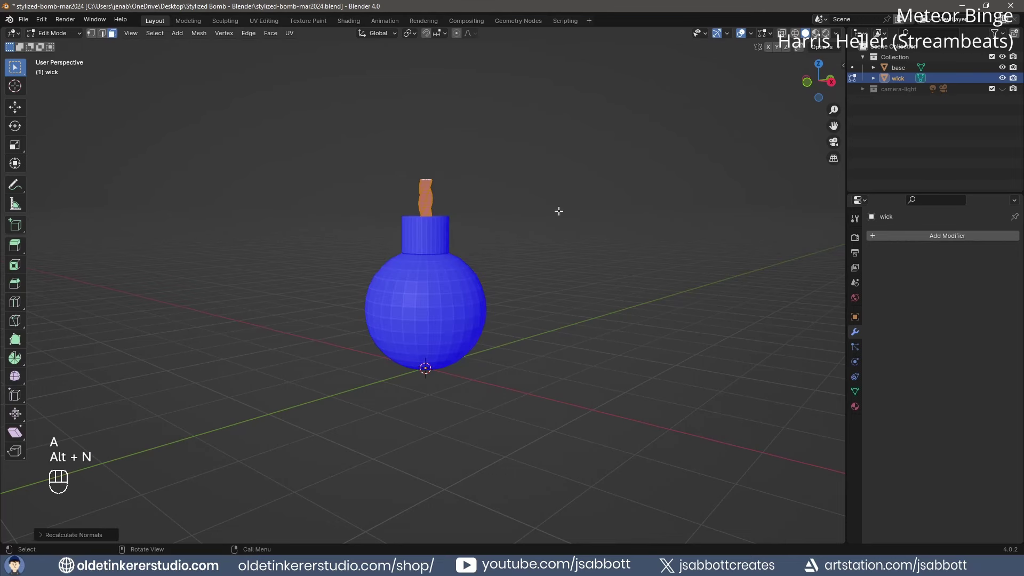
# Leave Edit Mode on the wick before switching off the face-orientation colours.
pyautogui.press('Tab')
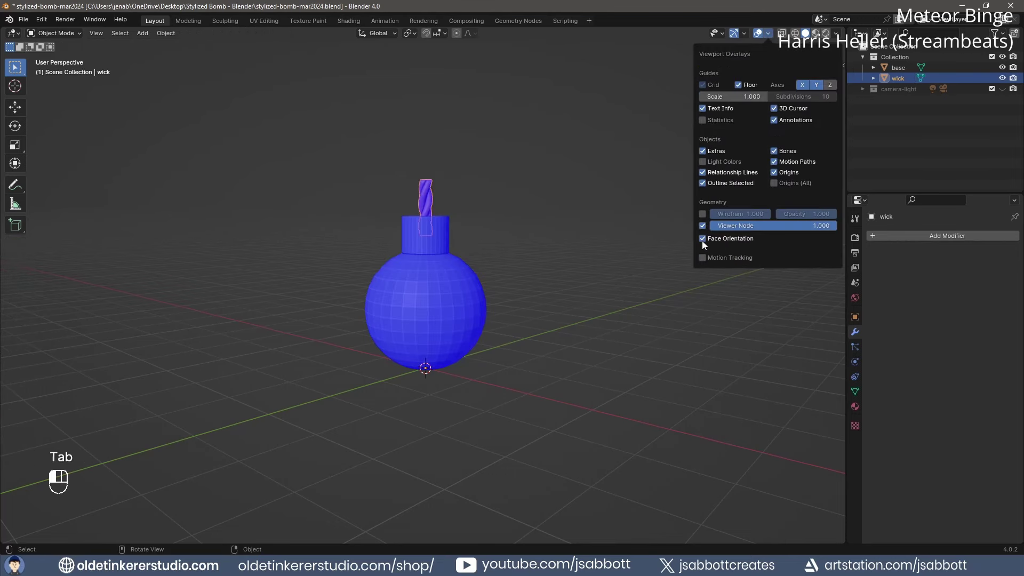
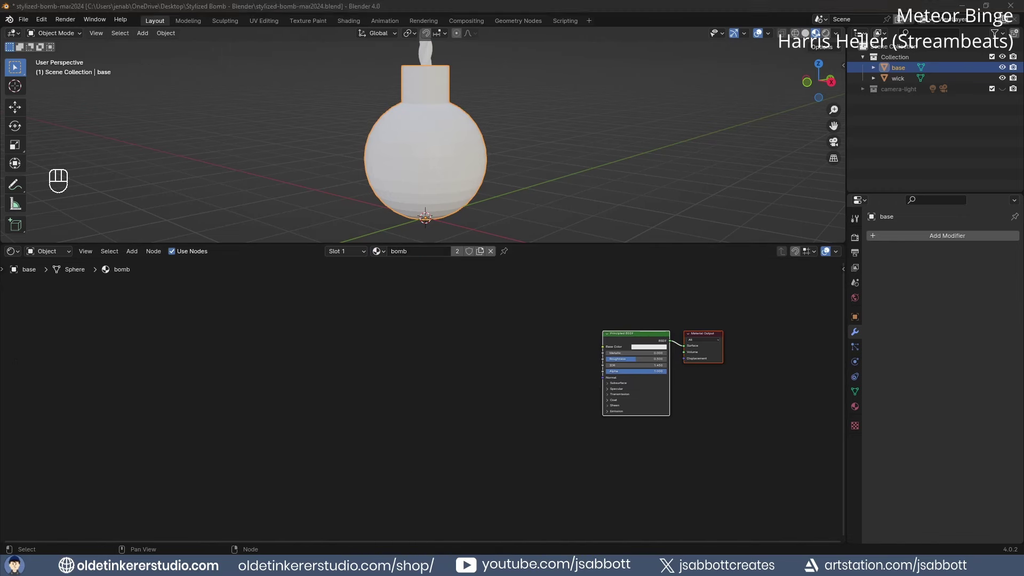
# Add Musgrave and Noise texture nodes with a shared texture coordinate feeding their vectors.
pyautogui.click(477, 426)
pyautogui.press('shift+a')
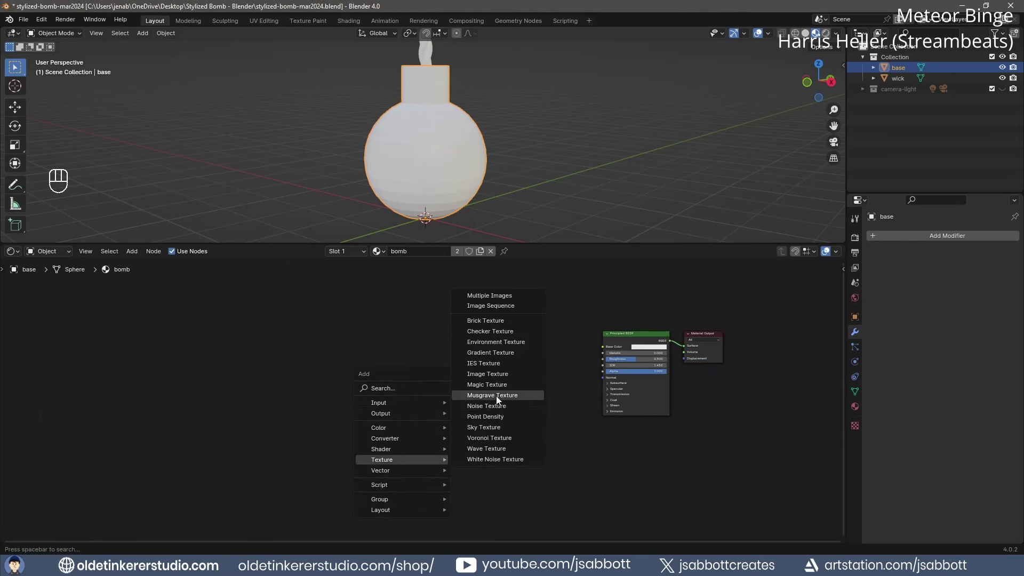
pyautogui.press('shift+a')
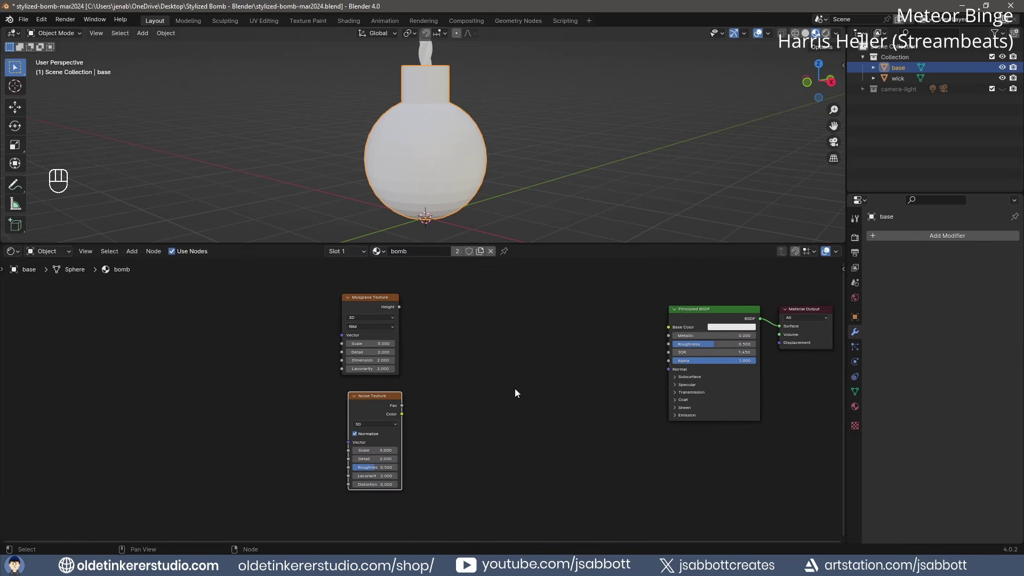
pyautogui.click(373, 299)
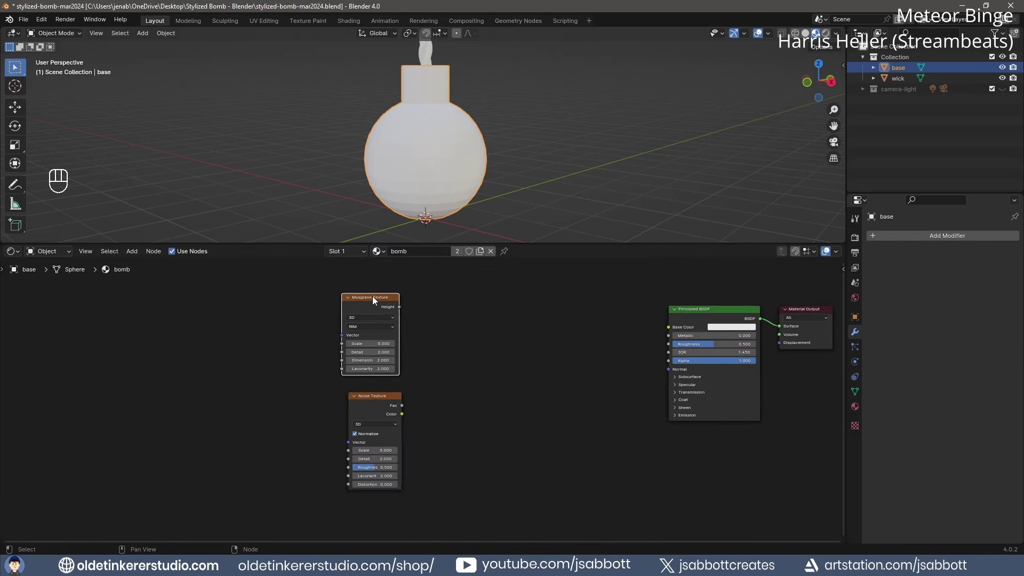
pyautogui.press('shift+t')
pyautogui.press('shift+t')
pyautogui.moveTo(258, 351); pyautogui.dragTo(272, 345)
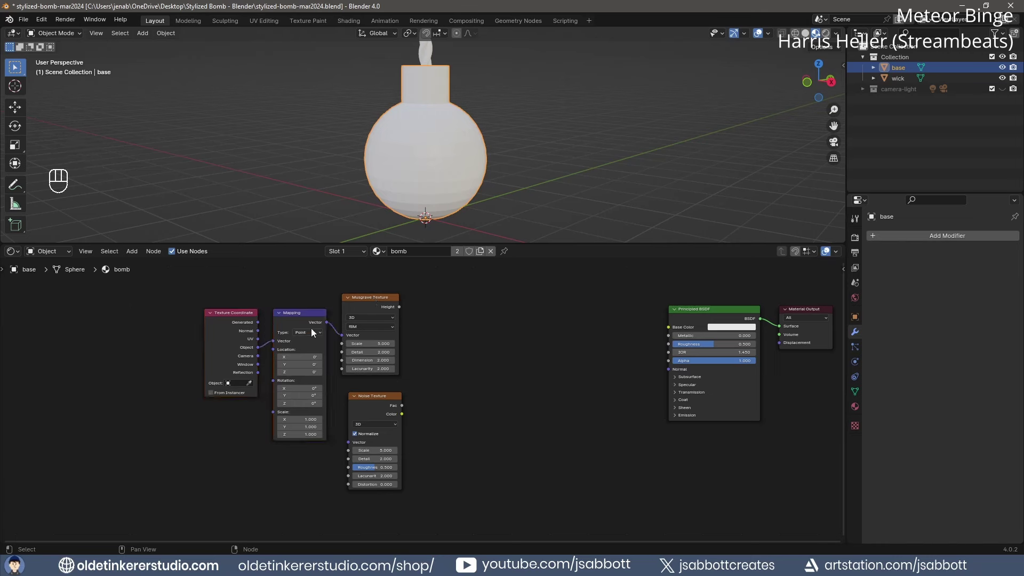
pyautogui.moveTo(327, 324); pyautogui.dragTo(333, 338)
pyautogui.moveTo(338, 399); pyautogui.dragTo(345, 445)
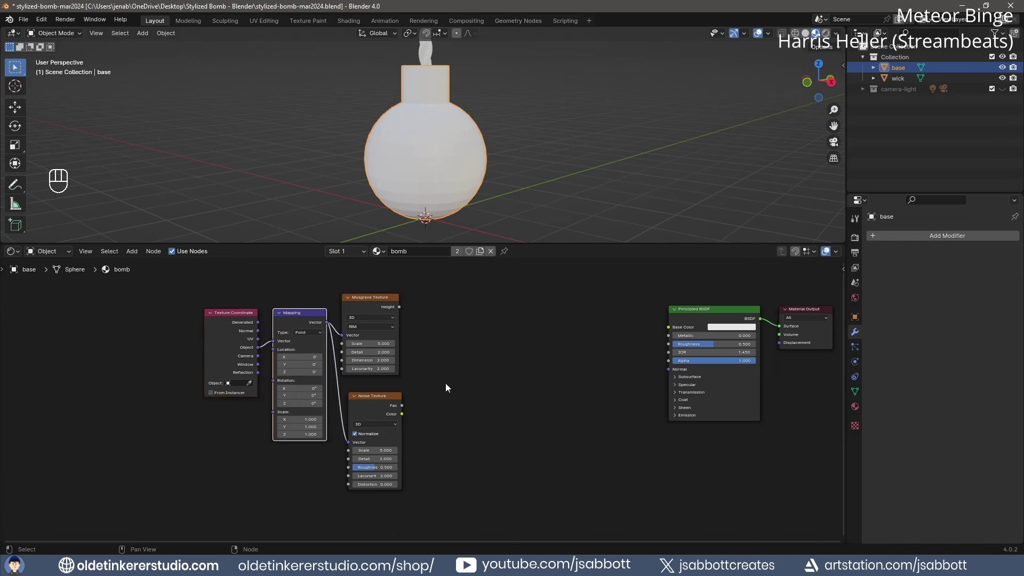
# Set Musgrave Scale 1 Detail 15, Noise Scale 4 Detail 15, and wire Musgrave Height to Base Color.
pyautogui.click(364, 302)
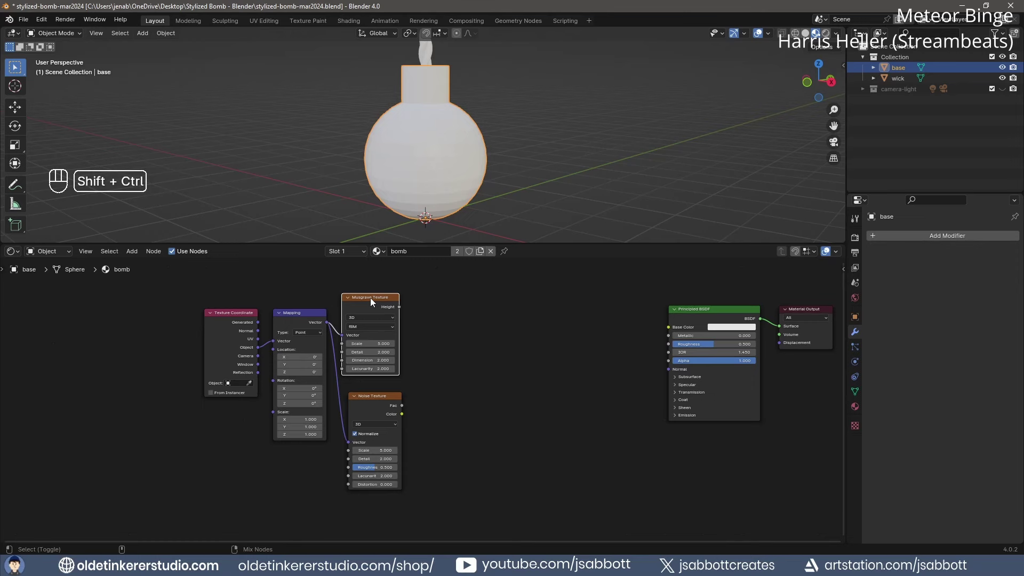
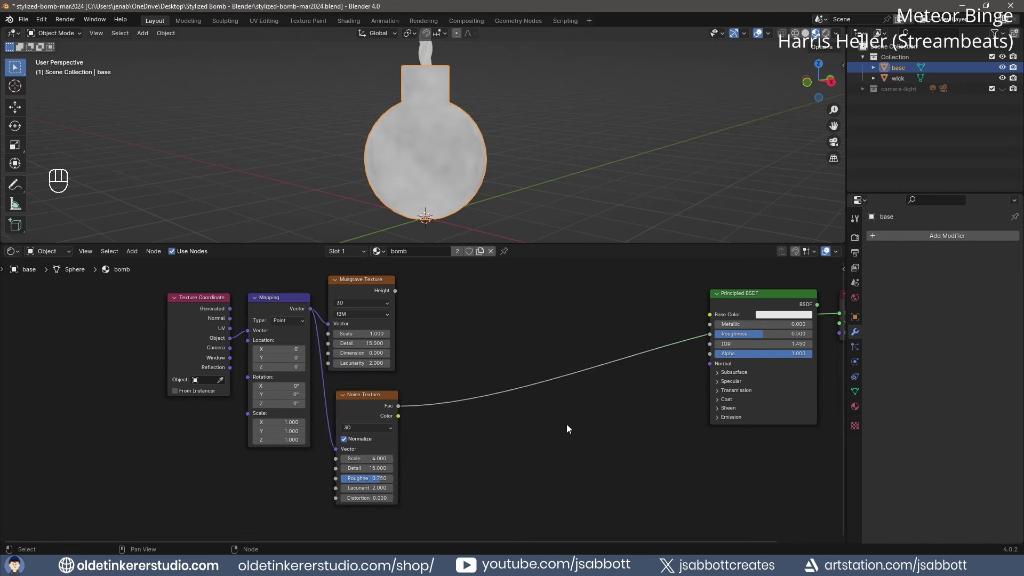
pyautogui.click(369, 281)
pyautogui.click(371, 284)
# Insert a Color Ramp between Musgrave and the BSDF with its black stop moved to about 0.5.
pyautogui.press('shift+a')
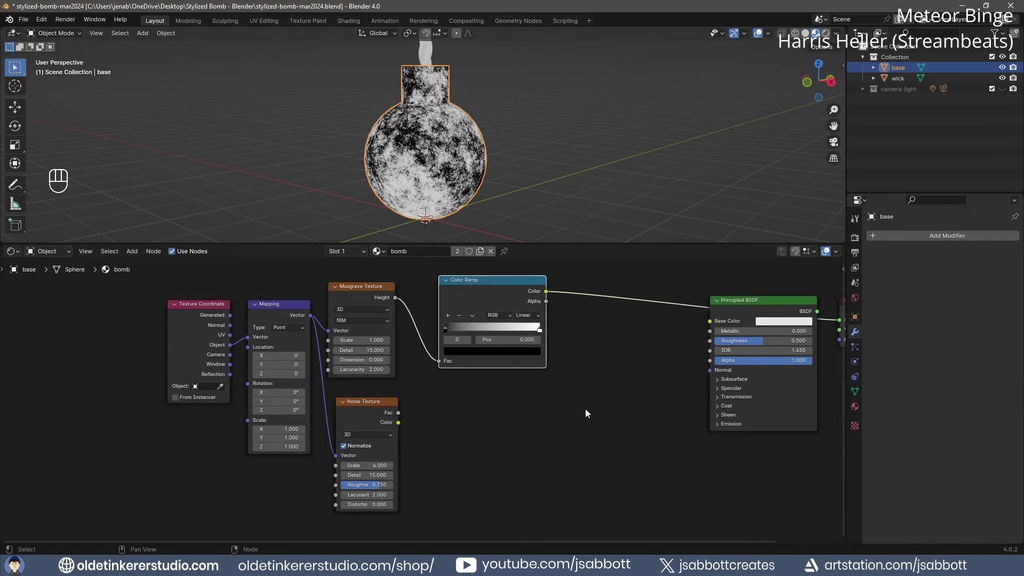
pyautogui.moveTo(447, 333); pyautogui.dragTo(484, 331)
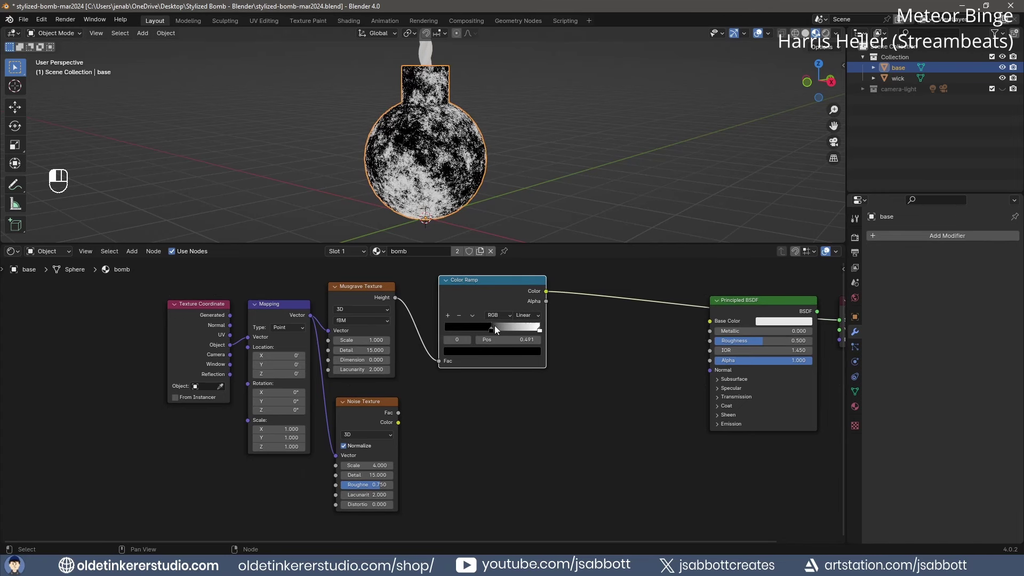
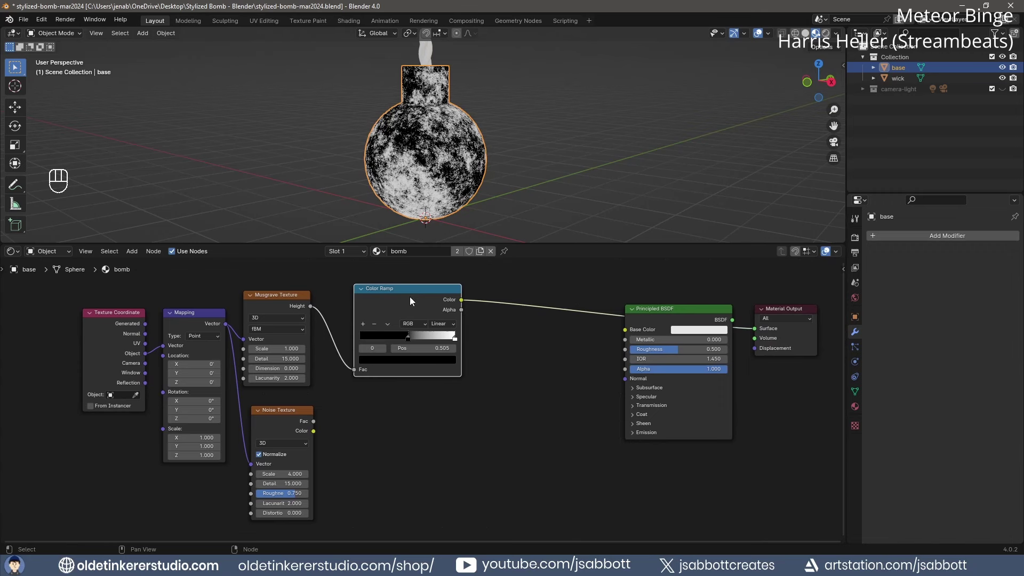
pyautogui.click(288, 413)
# Add a Mix Color node after the ramp set to Darken blend with Factor 1.
pyautogui.press('ctrl+KP_0')
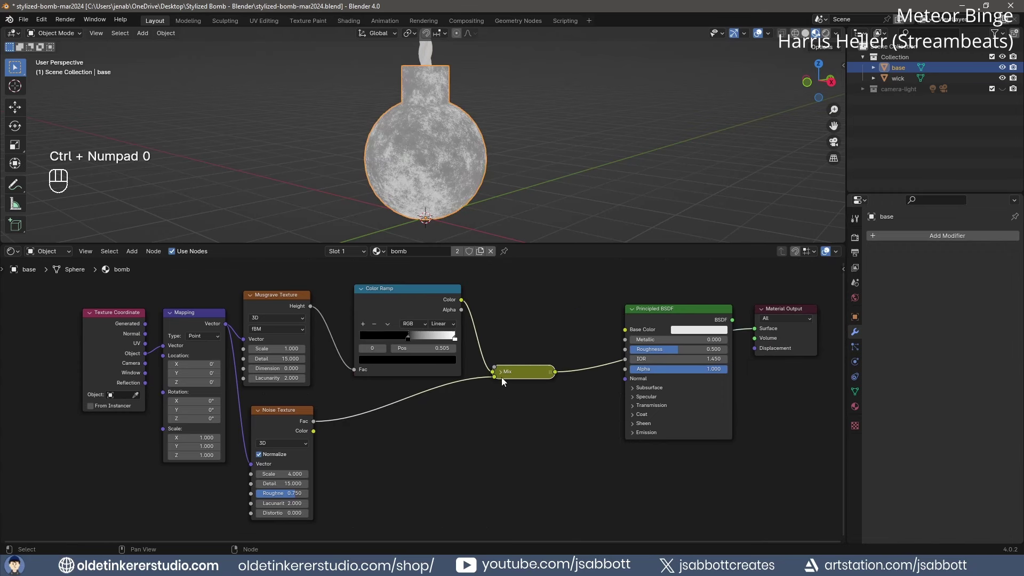
pyautogui.click(500, 375)
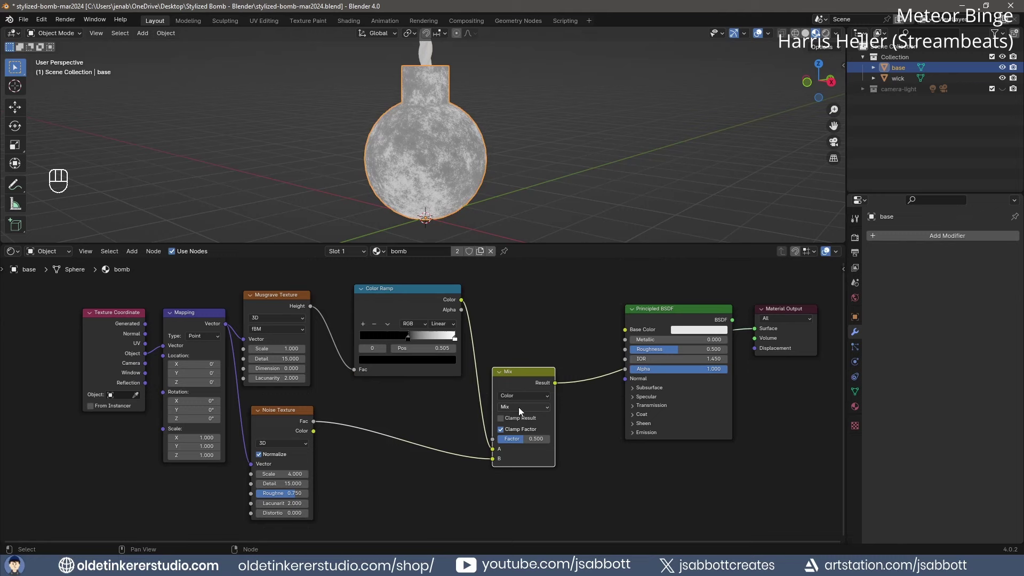
pyautogui.moveTo(519, 410); pyautogui.dragTo(530, 222)
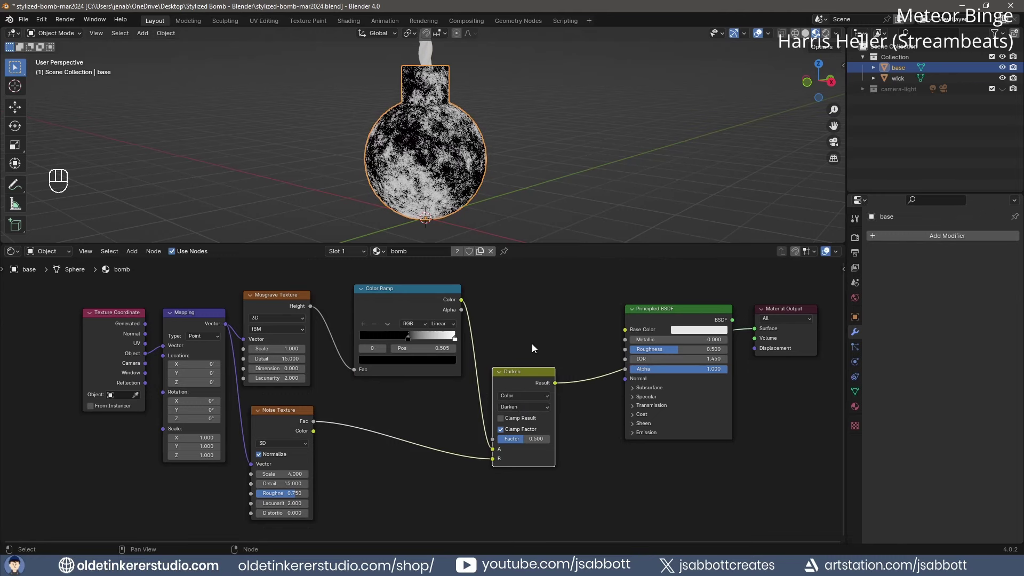
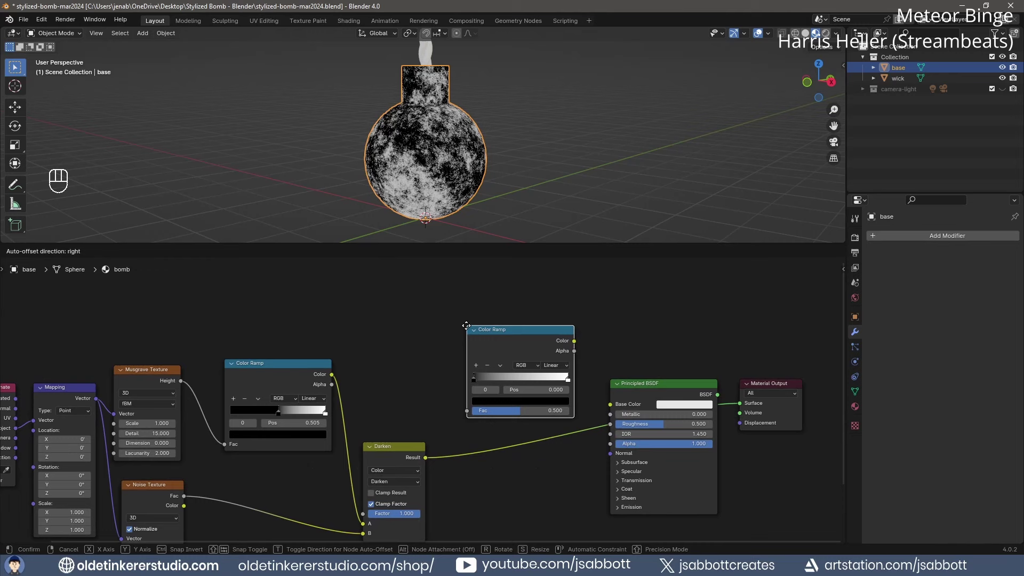
# Add a second Color Ramp fed by the Darken result into Base Color, with stops set to blue shades.
pyautogui.moveTo(428, 461); pyautogui.dragTo(469, 413)
pyautogui.moveTo(576, 343); pyautogui.dragTo(586, 354)
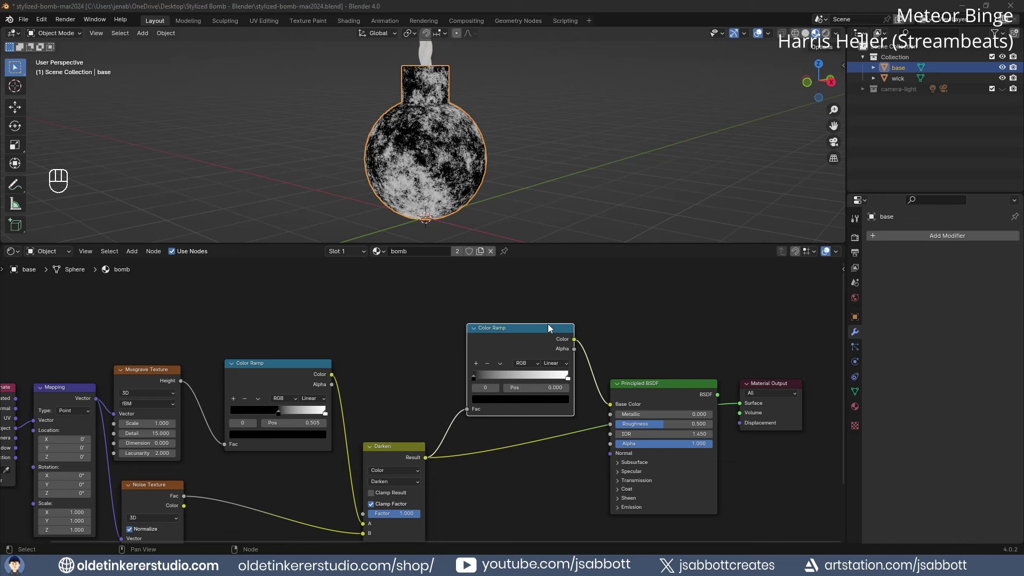
pyautogui.click(495, 404)
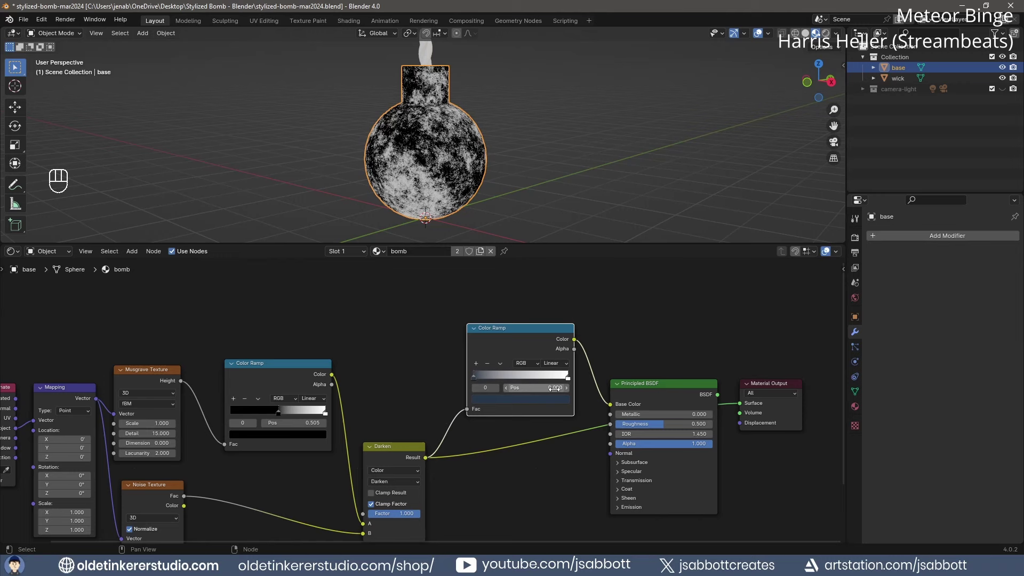
pyautogui.moveTo(571, 382); pyautogui.dragTo(559, 468)
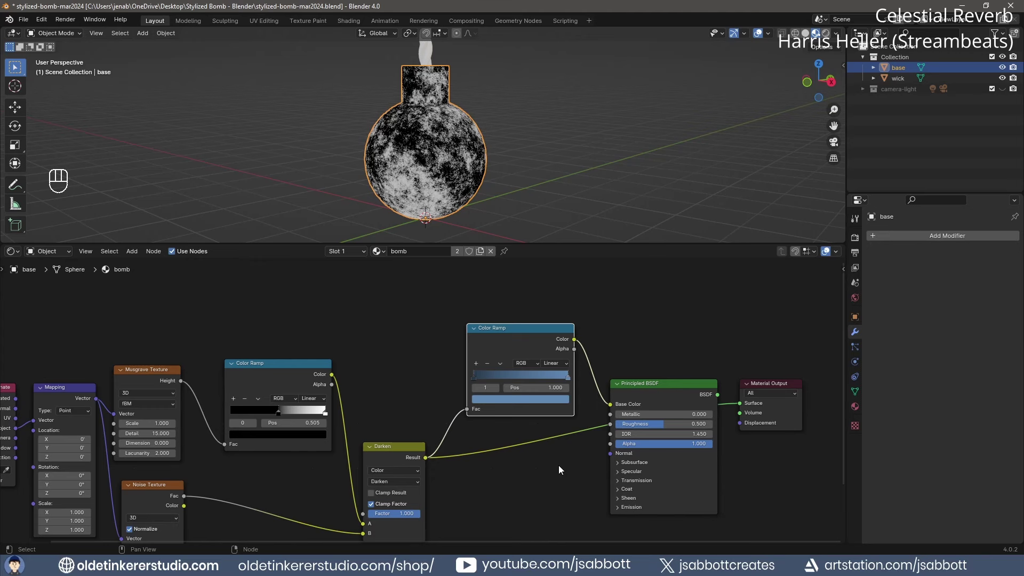
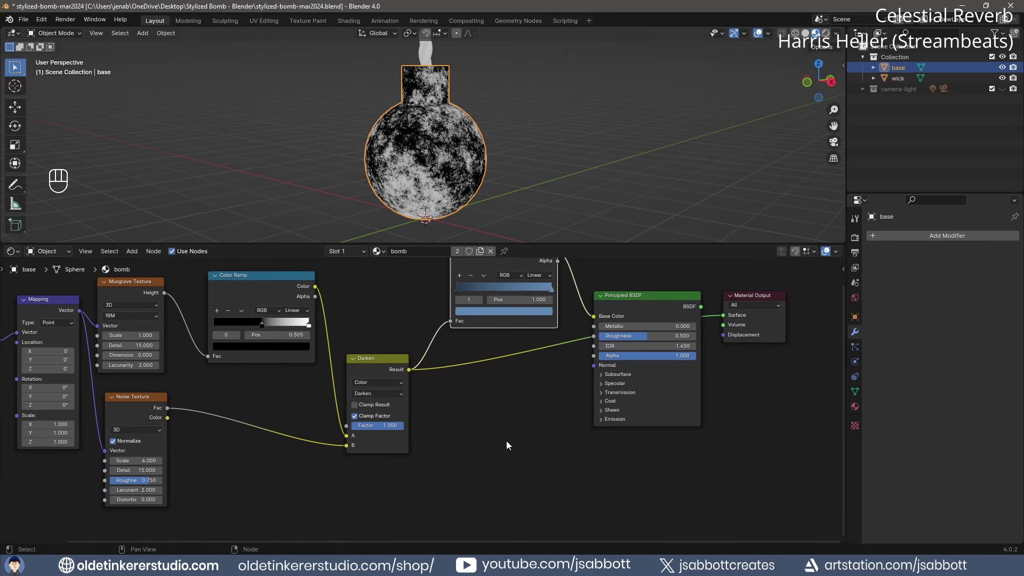
# Add a second Color Ramp fed by the Darken result and wire it into Roughness.
pyautogui.press('shift+a')
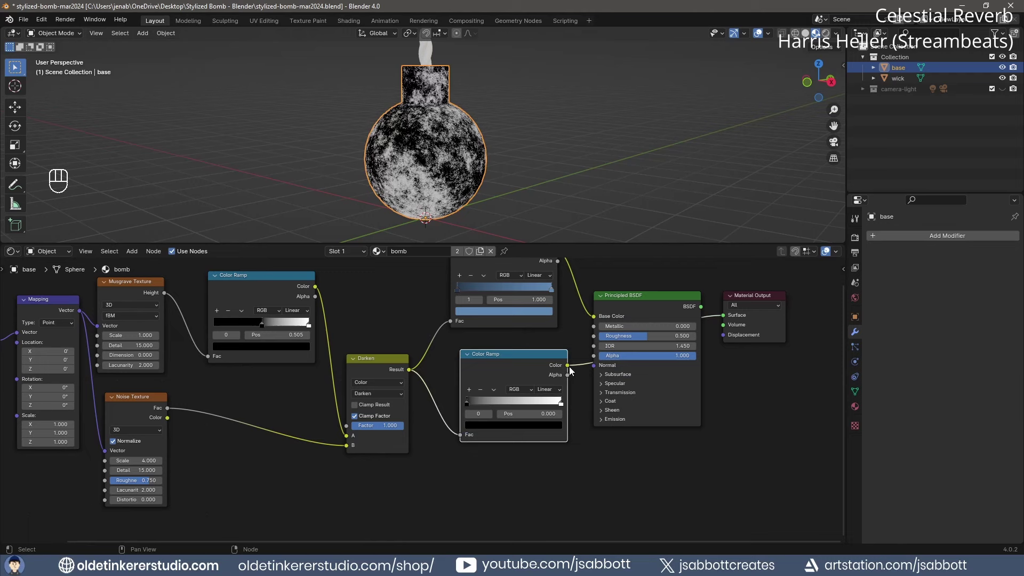
pyautogui.moveTo(570, 370); pyautogui.dragTo(598, 341)
pyautogui.moveTo(701, 307); pyautogui.dragTo(722, 319)
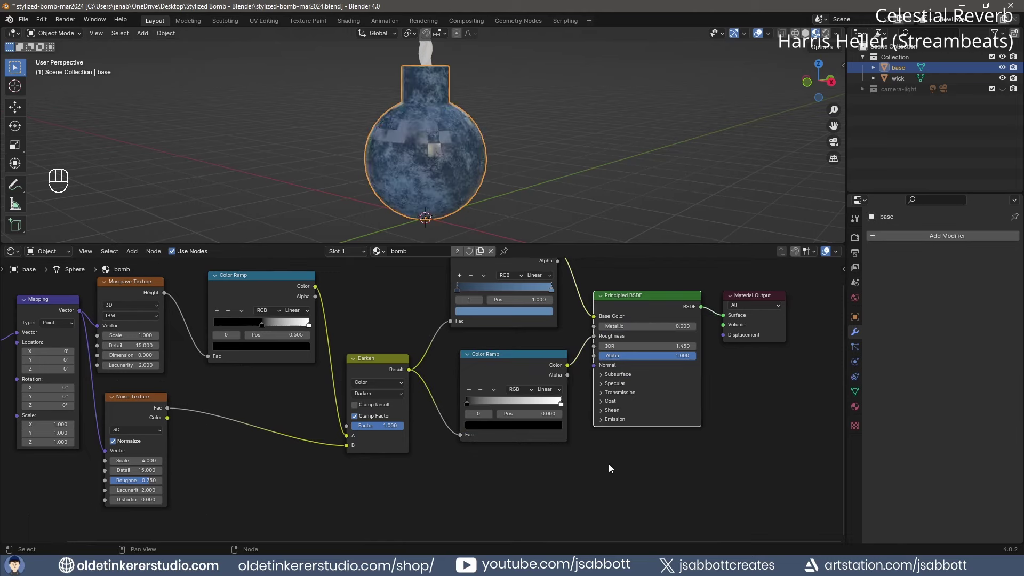
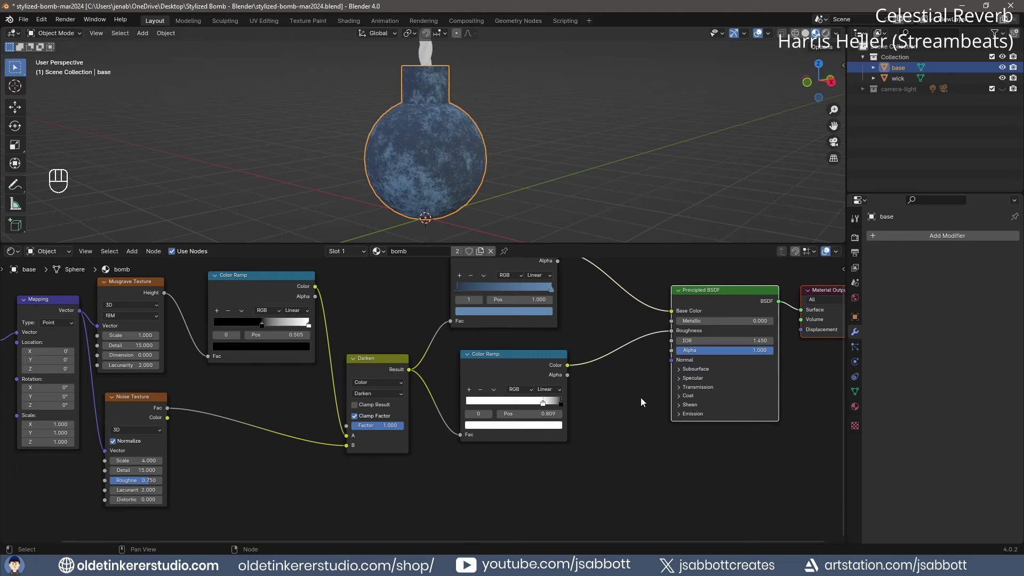
# Add a Bump node, feeding the roughness ramp into Height and its Normal into the BSDF.
pyautogui.press('shift+a')
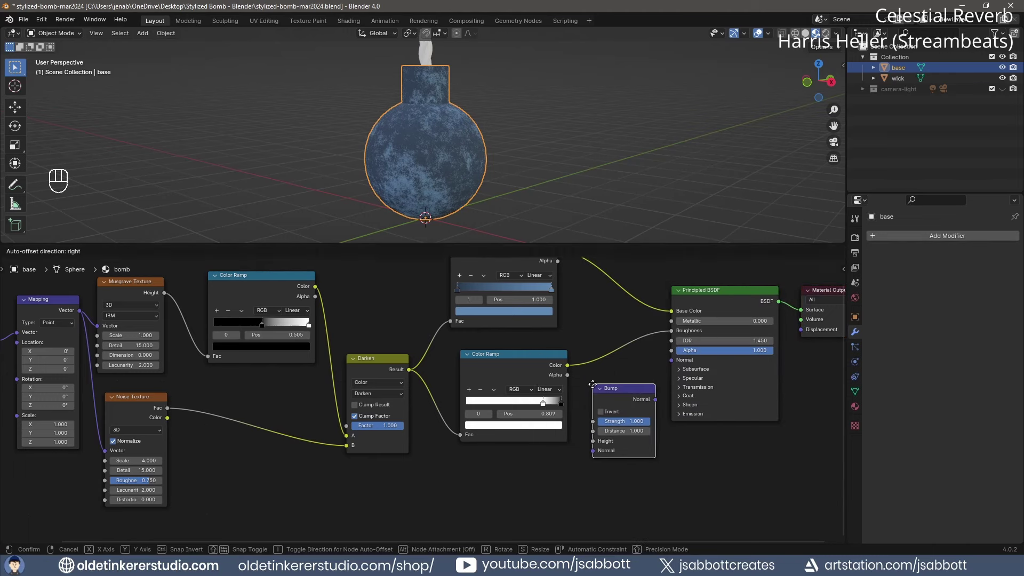
pyautogui.moveTo(569, 366); pyautogui.dragTo(590, 440)
pyautogui.moveTo(654, 402); pyautogui.dragTo(668, 364)
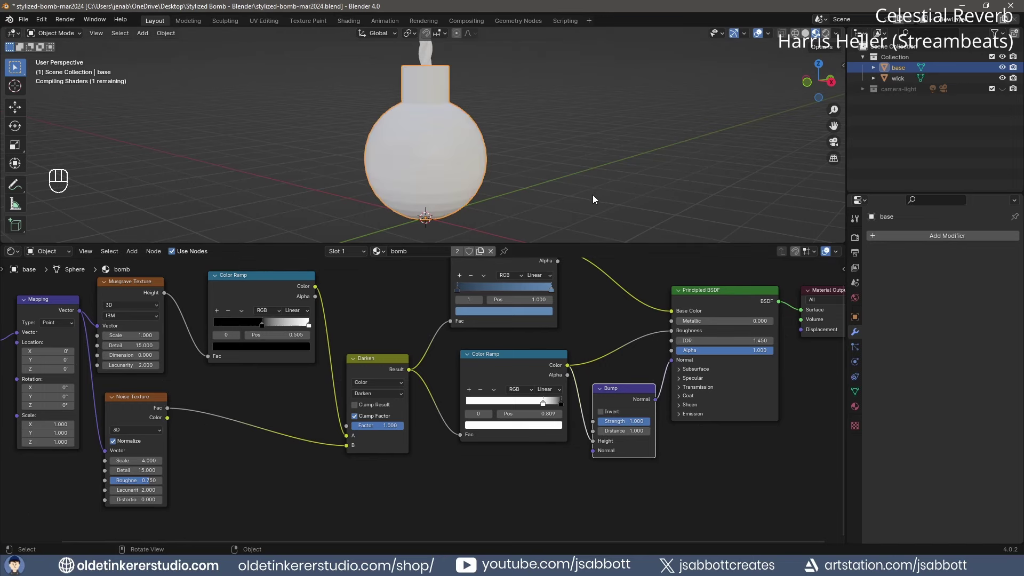
# Lower the Bump strength to 0.2 while inspecting the bomb's surface up close.
pyautogui.middleClick(645, 179)
pyautogui.moveTo(652, 176); pyautogui.dragTo(653, 151)
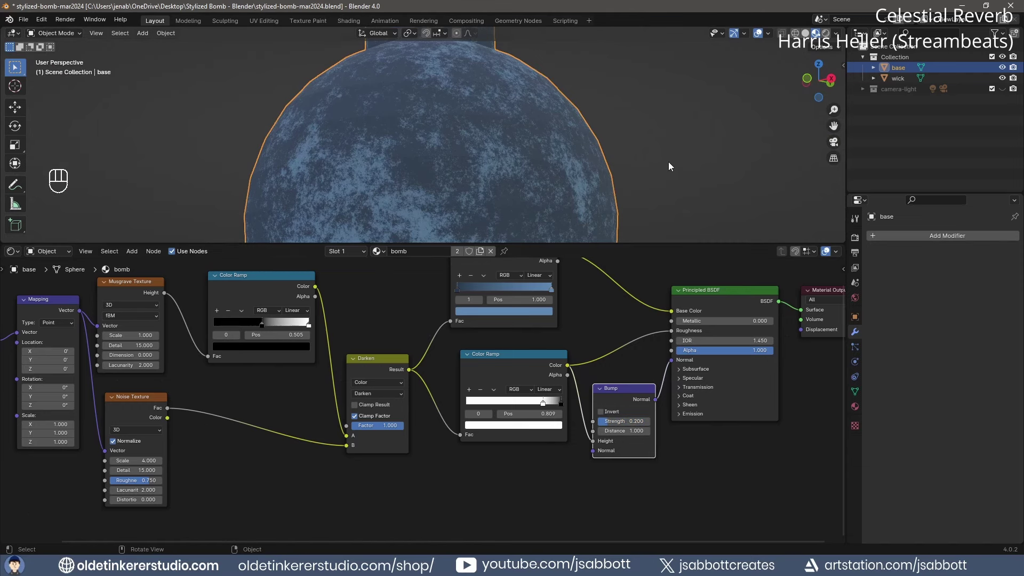
pyautogui.moveTo(562, 138); pyautogui.dragTo(620, 162)
pyautogui.moveTo(568, 142); pyautogui.dragTo(561, 119)
pyautogui.middleClick(561, 120)
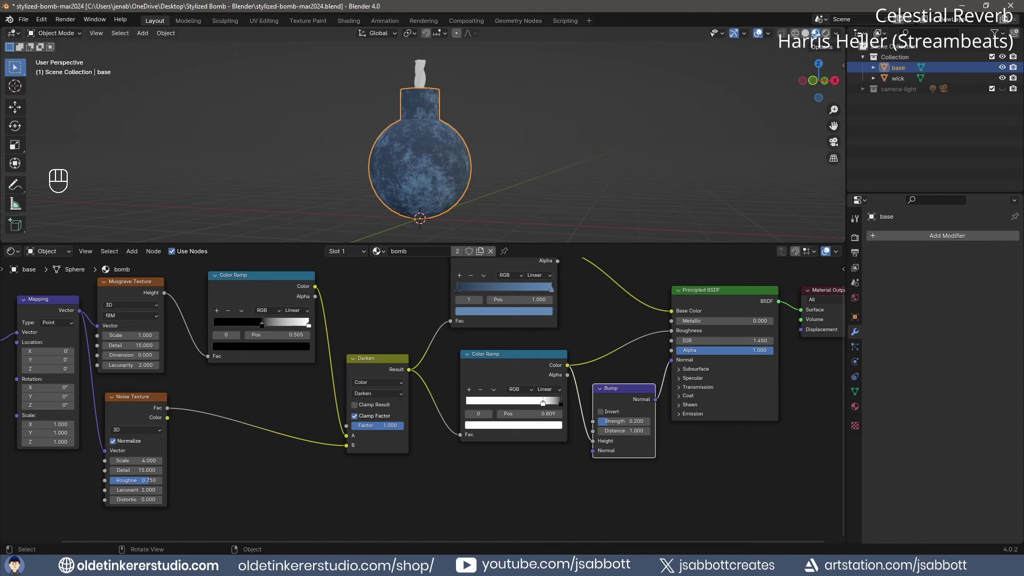
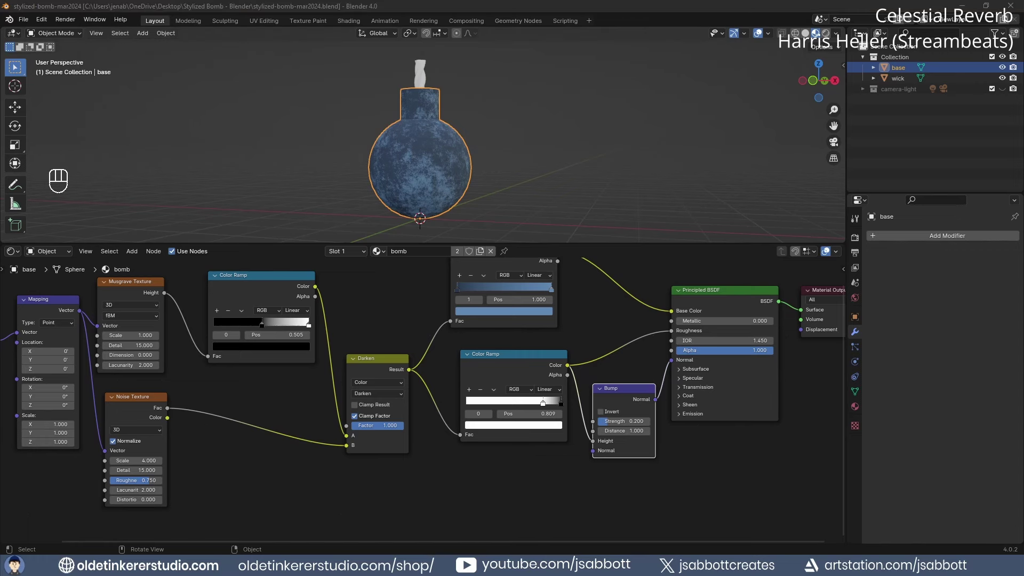
# Select all of the bomb material's nodes so they can be copied to the wick.
pyautogui.moveTo(405, 490); pyautogui.dragTo(429, 480)
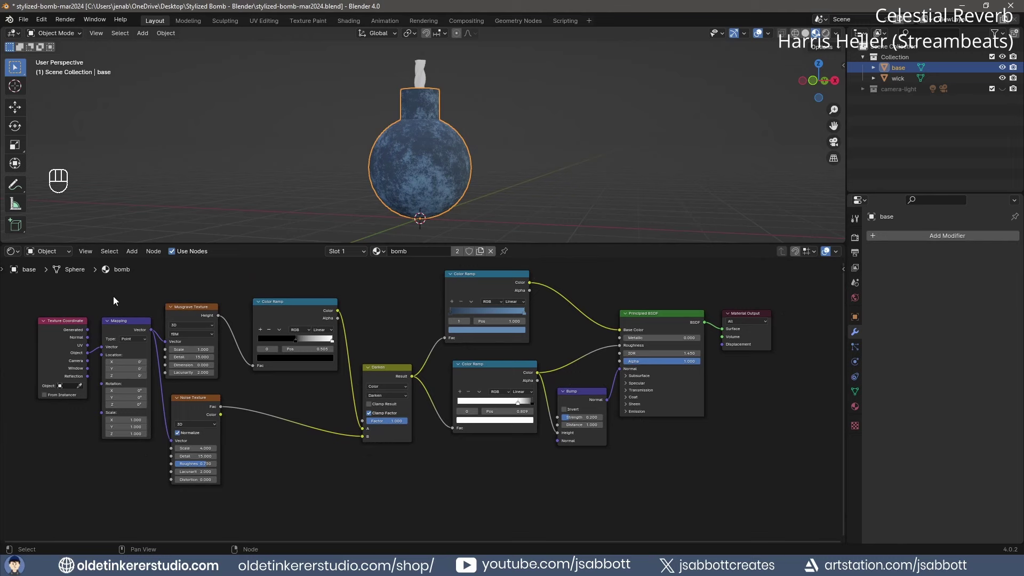
pyautogui.moveTo(32, 289); pyautogui.dragTo(593, 468)
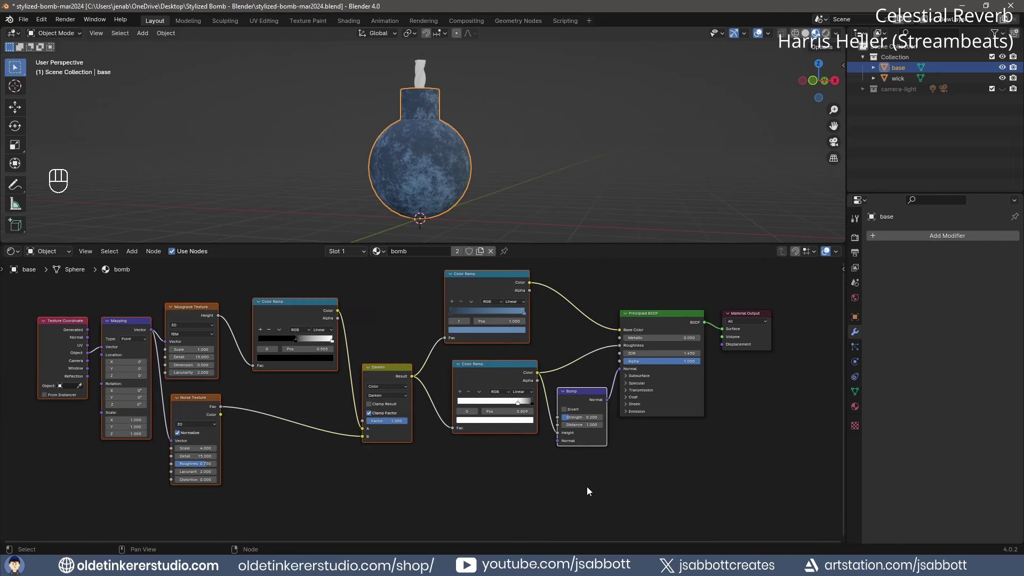
pyautogui.moveTo(579, 488); pyautogui.dragTo(48, 279)
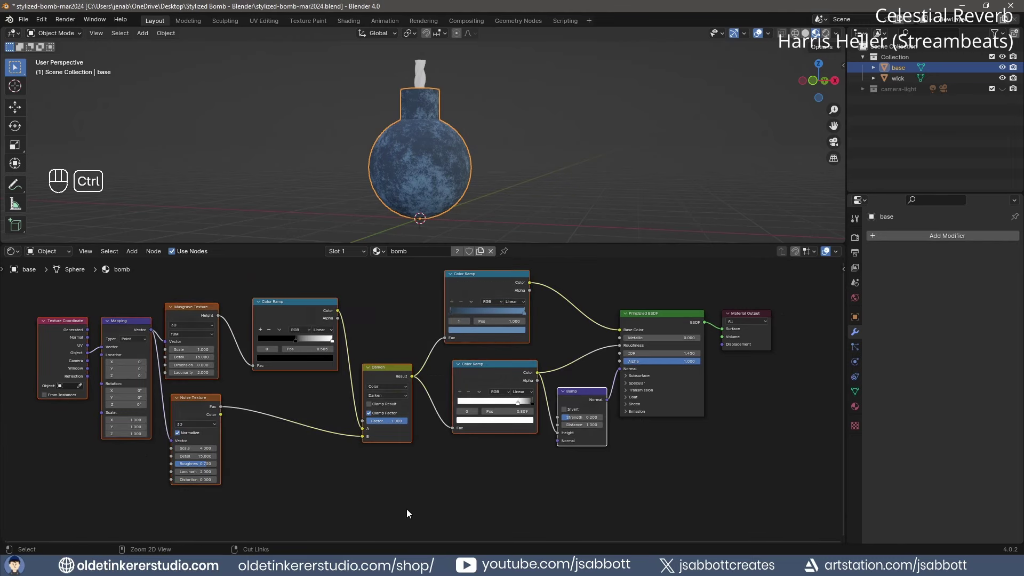
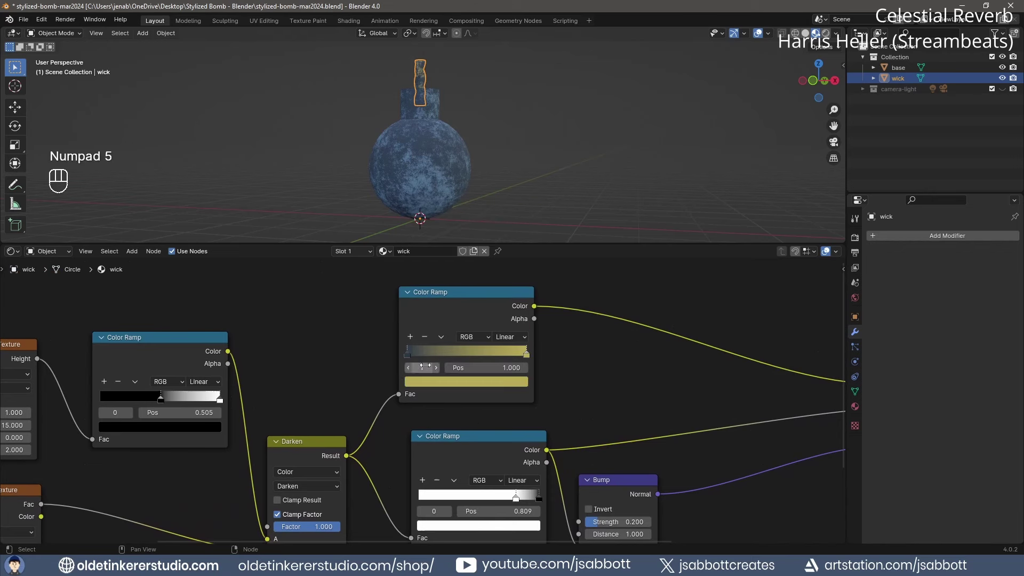
# Recolour the wick's base-colour ramp stops to yellow hex shades.
pyautogui.click(430, 385)
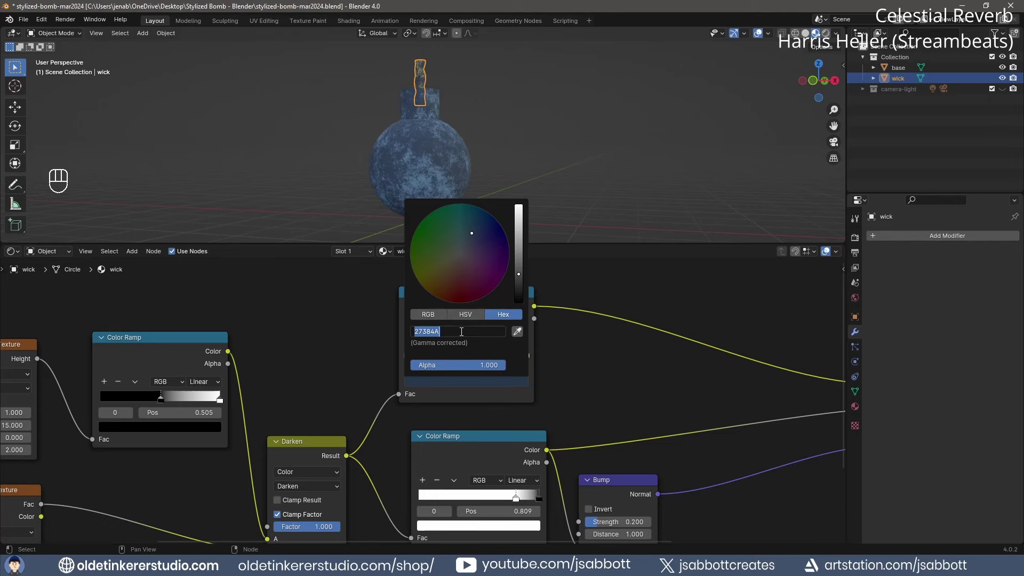
pyautogui.press('KP_7')
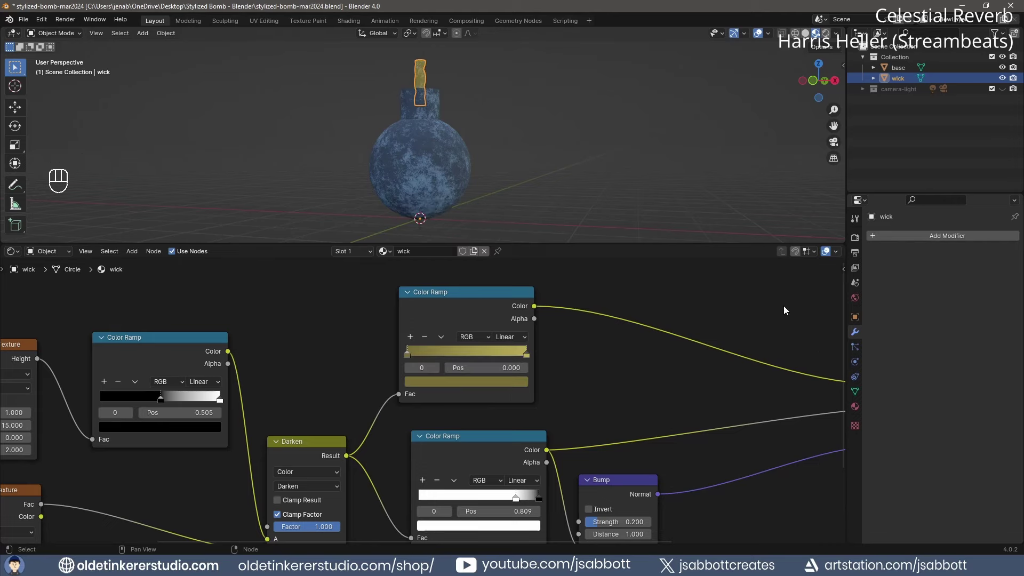